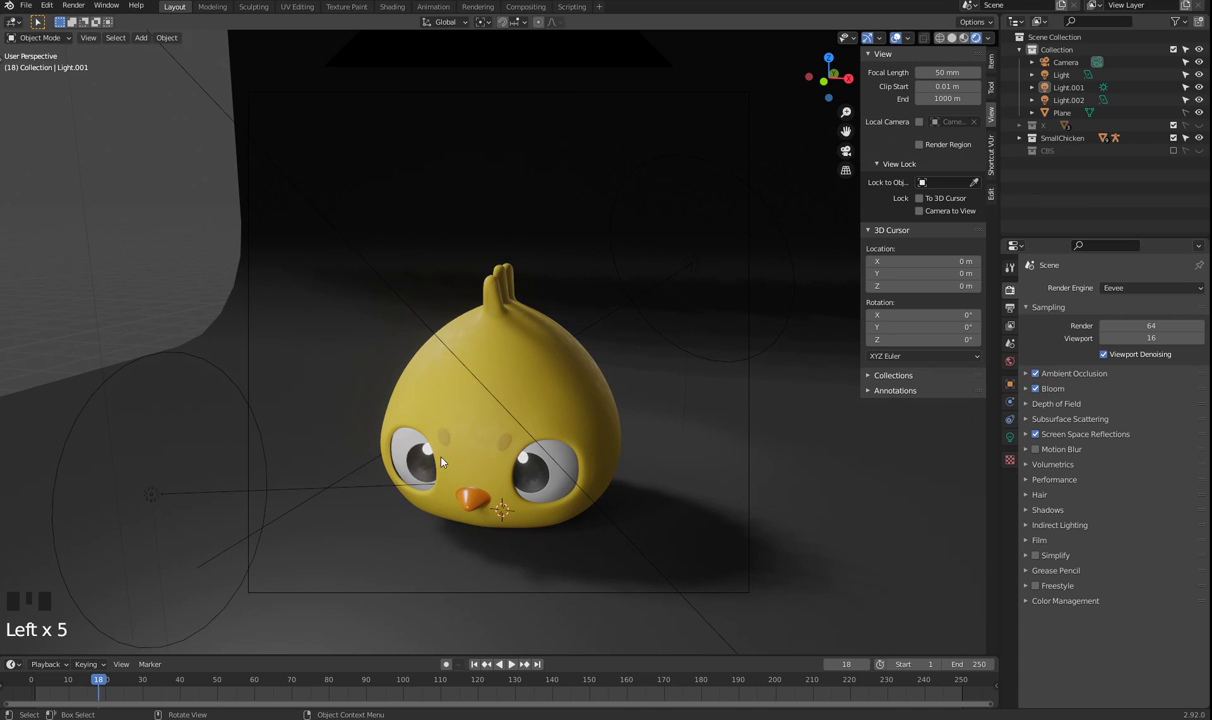
Step: Expand and collapse the Screen Space Reflections panel while browsing the Eevee render settings
double_click(1042, 392)
left_click(1042, 441)
left_click(1042, 441)
double_click(1042, 441)
double_click(1042, 441)
left_click_drag(1030, 441, 1105, 457)
left_click(1105, 457)
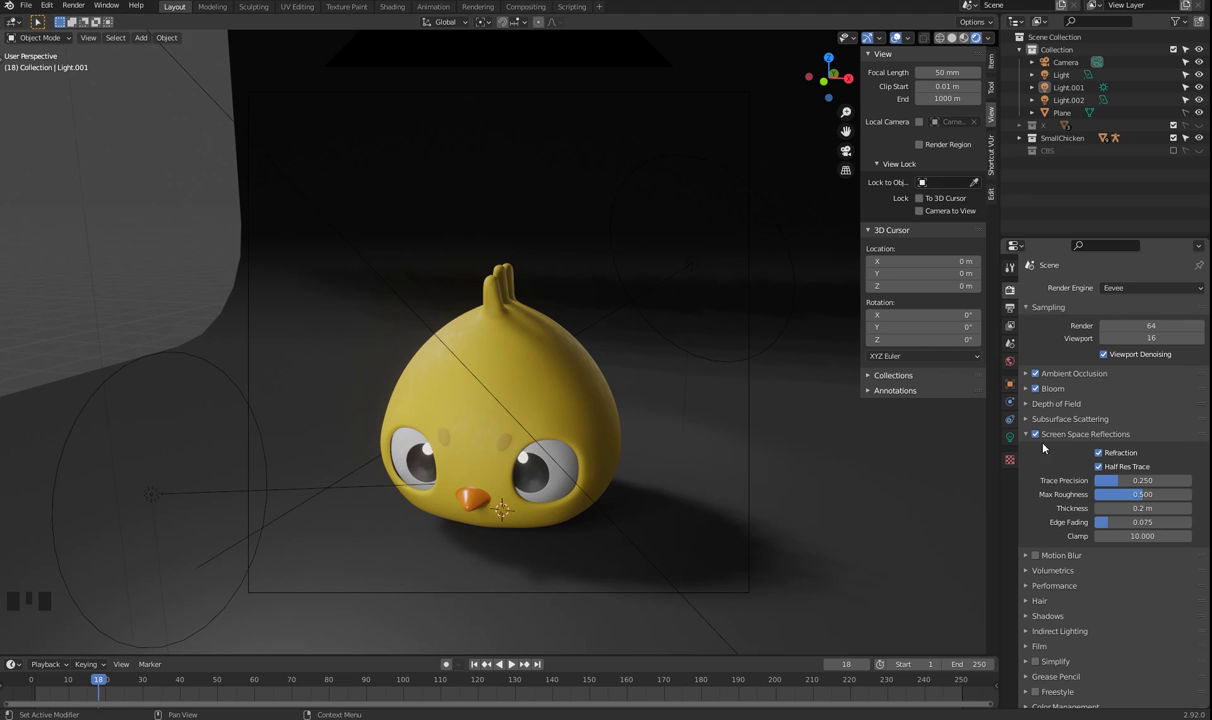
left_click_drag(1029, 440, 1038, 440)
left_click(1038, 440)
left_click(1038, 439)
left_click(1038, 439)
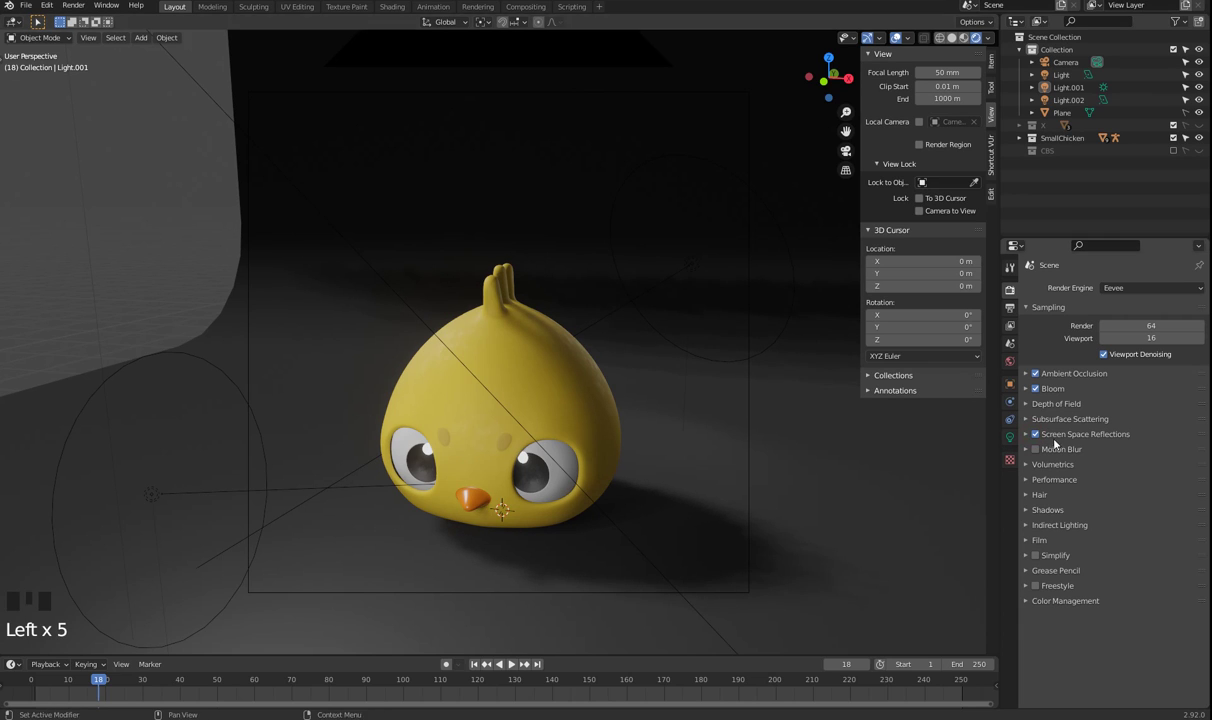
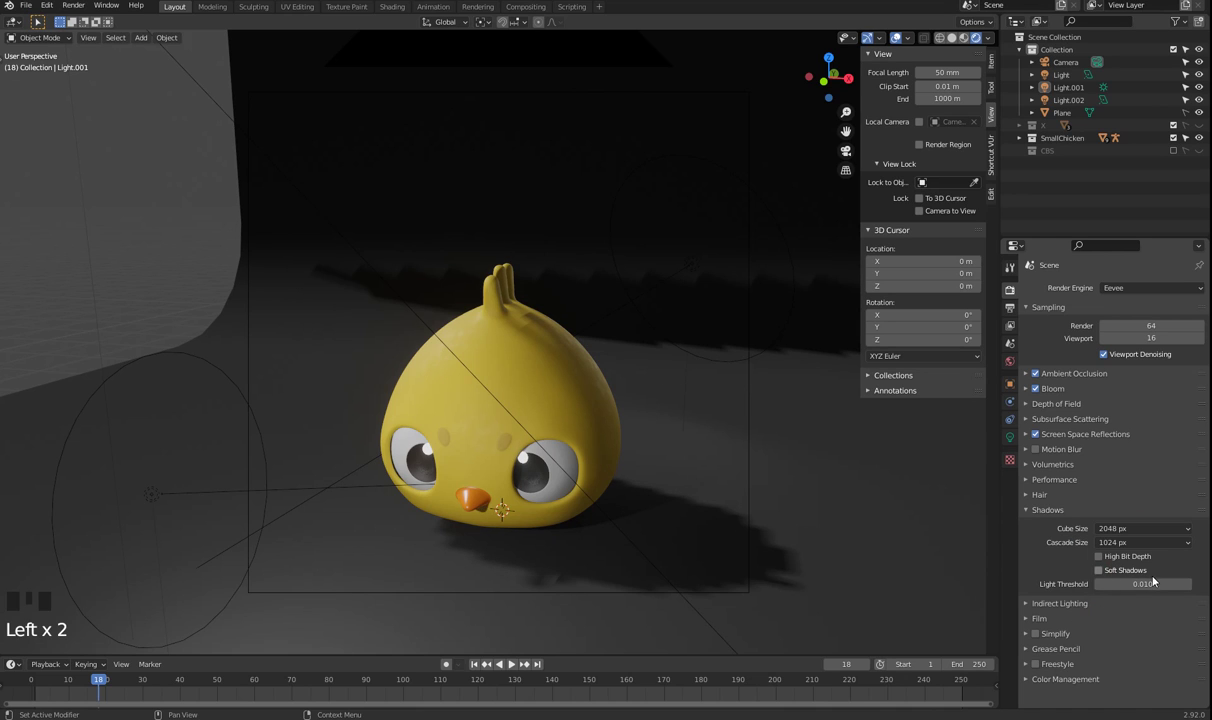
Step: Set Eevee shadow Cascade Size to 4096 px with 1024 px Cube Size, High Bit Depth and Soft Shadows
left_click_drag(1117, 533, 966, 547)
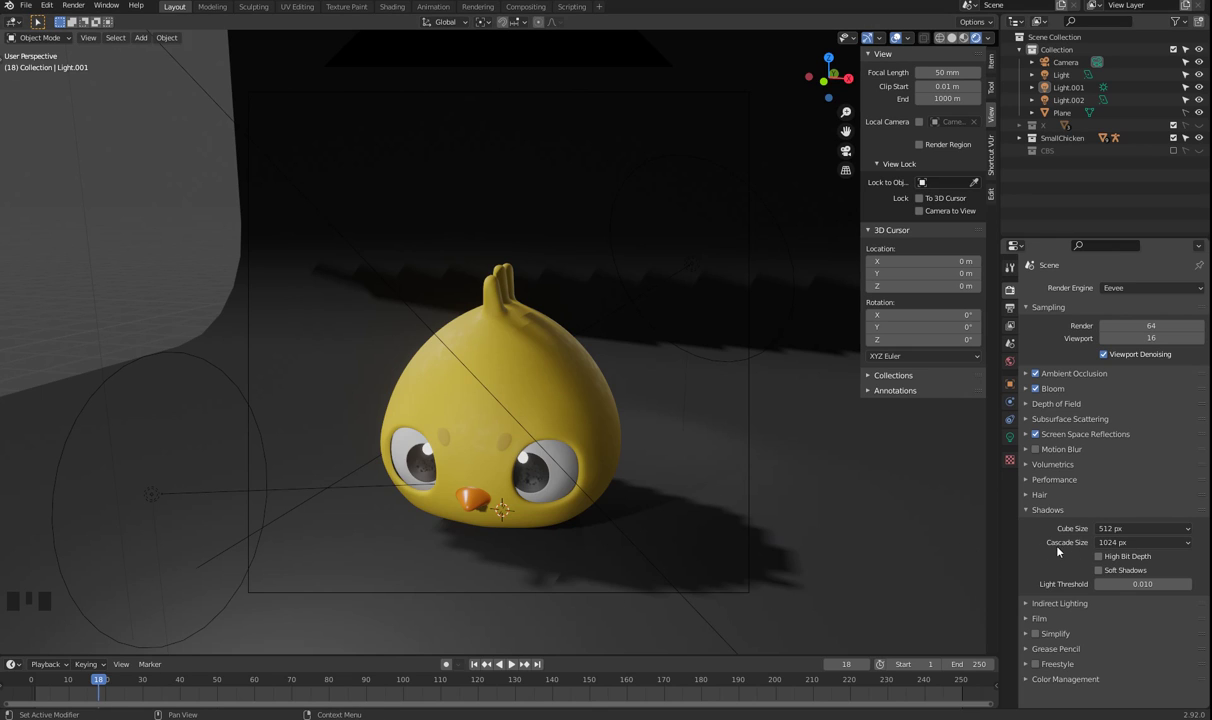
left_click_drag(1143, 549, 1123, 574)
left_click(1123, 574)
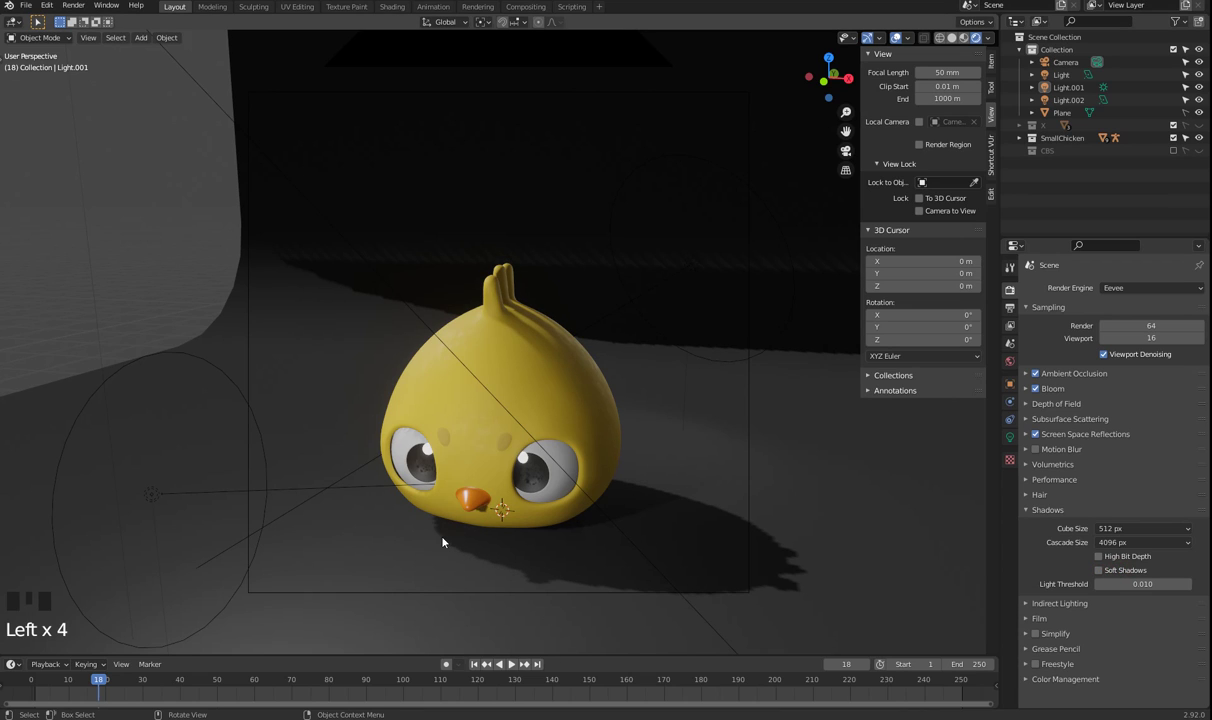
left_click_drag(1134, 549, 1161, 551)
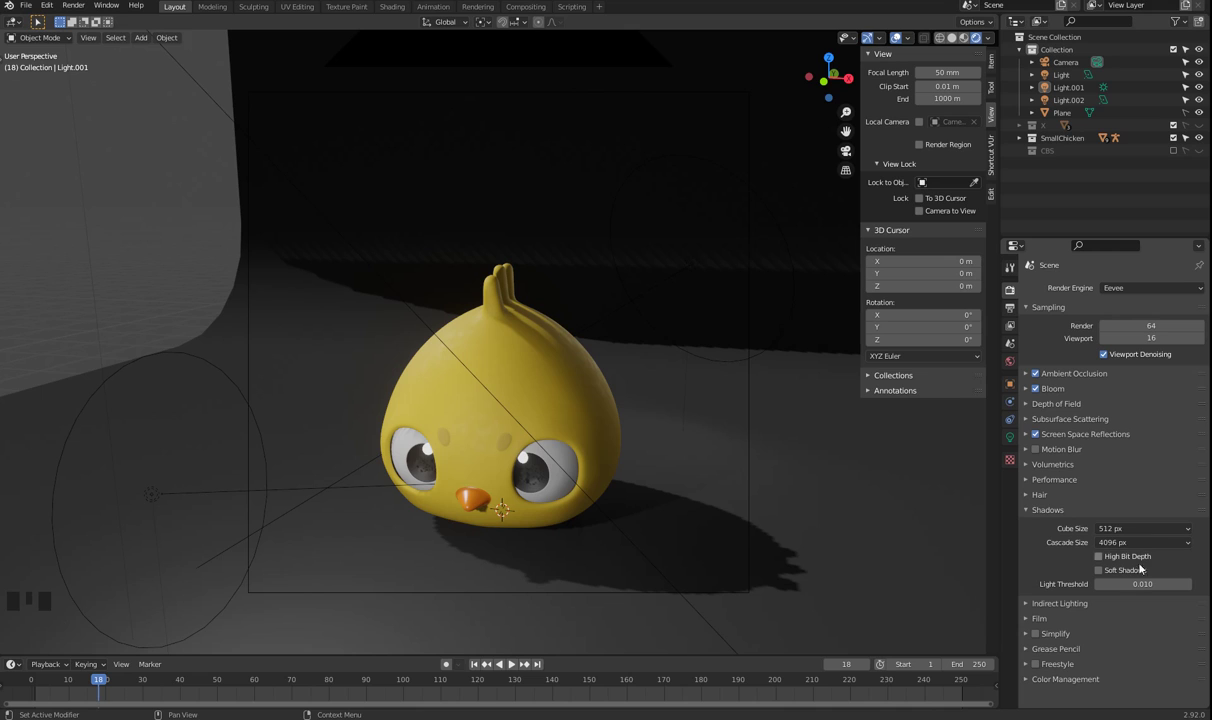
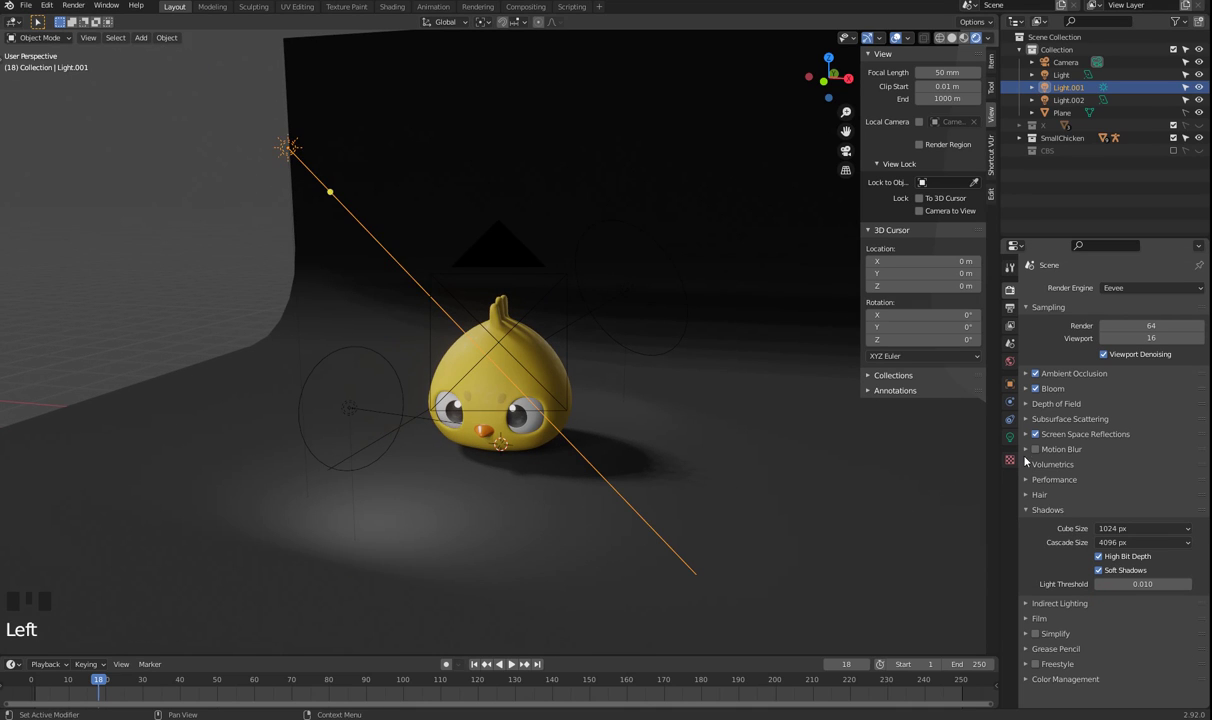
Step: Enable Contact Shadows on the sun light Light.001 in its light data settings
left_click(1006, 444)
left_click_drag(1030, 422, 504, 374)
scroll("up", 3)
left_click(1053, 483)
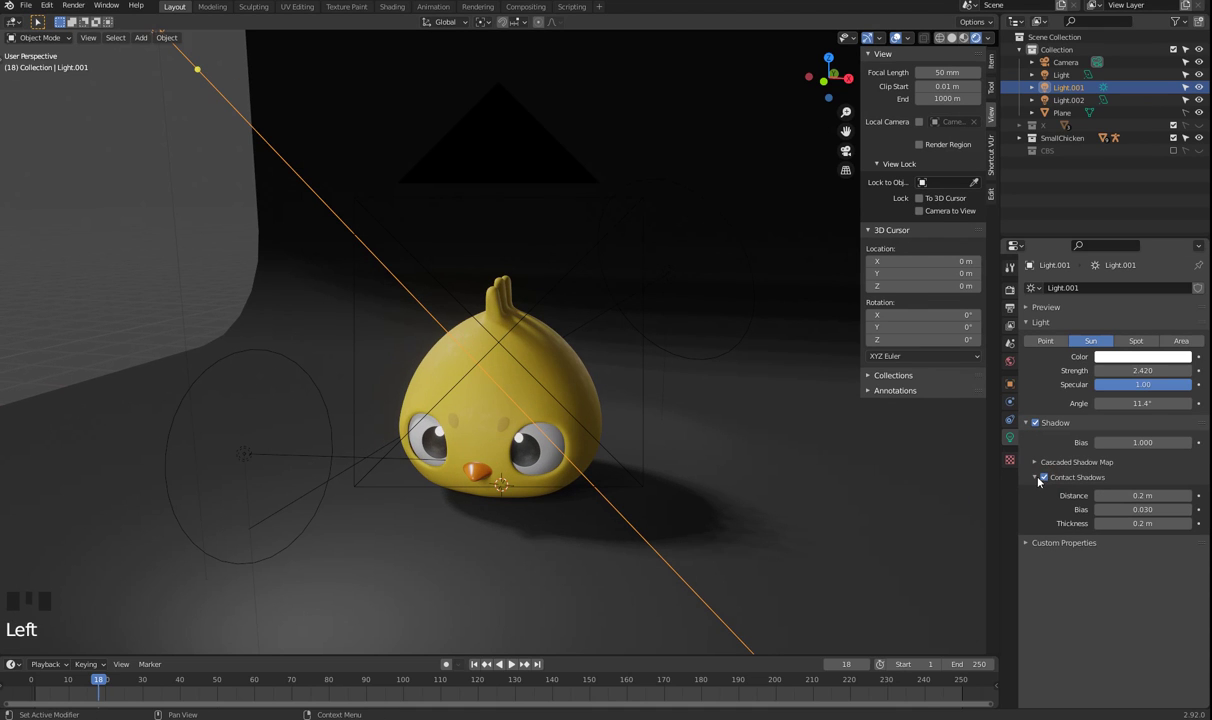
Step: Select the area light Light and enable Contact Shadows on it as well
left_click(249, 456)
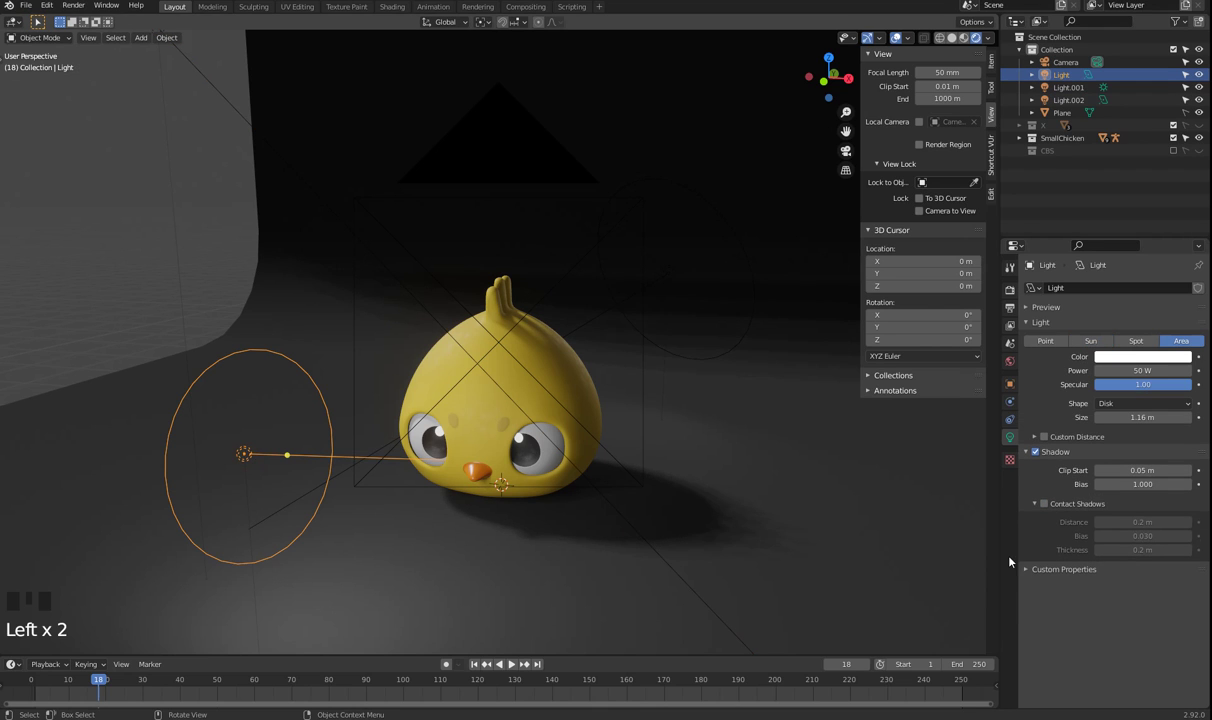
left_click(1052, 505)
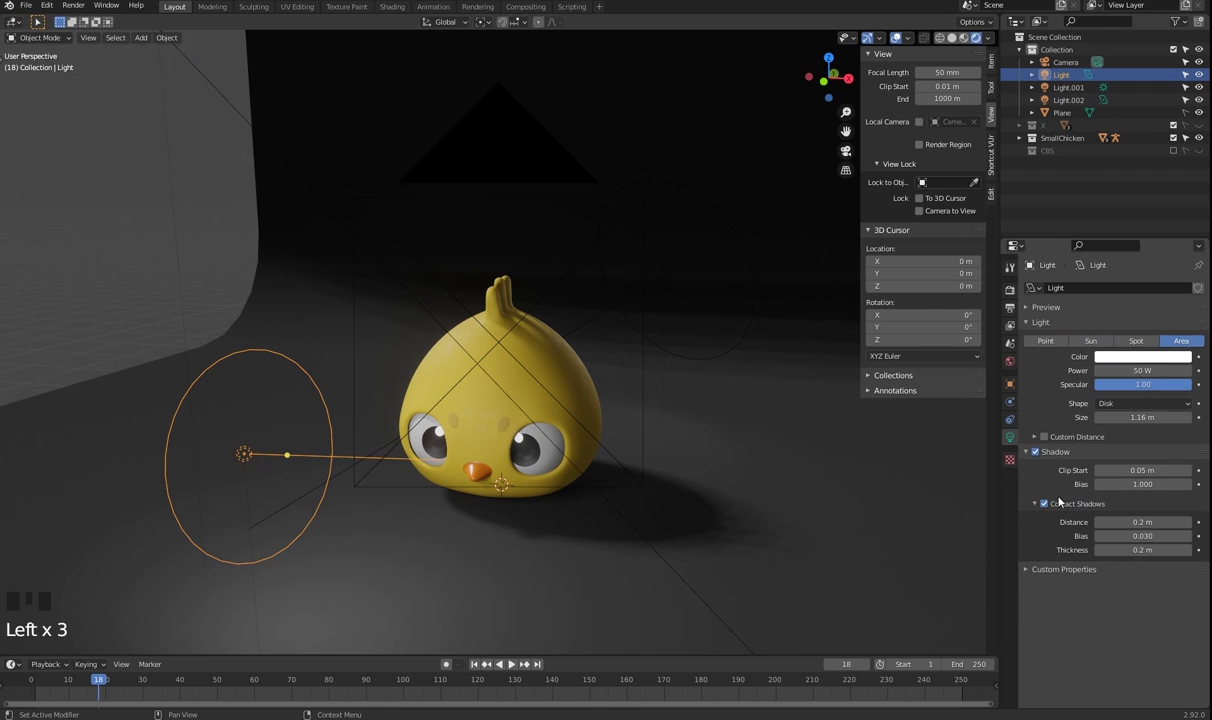
double_click(1048, 510)
scroll("down", 3)
scroll("up", 3)
left_click(628, 354)
left_click(1050, 512)
Step: Switch to the camera view (Numpad 0) to check the chick's shadows
scroll("up", 3)
key("KP_0")
scroll("down", 3)
left_click(1016, 312)
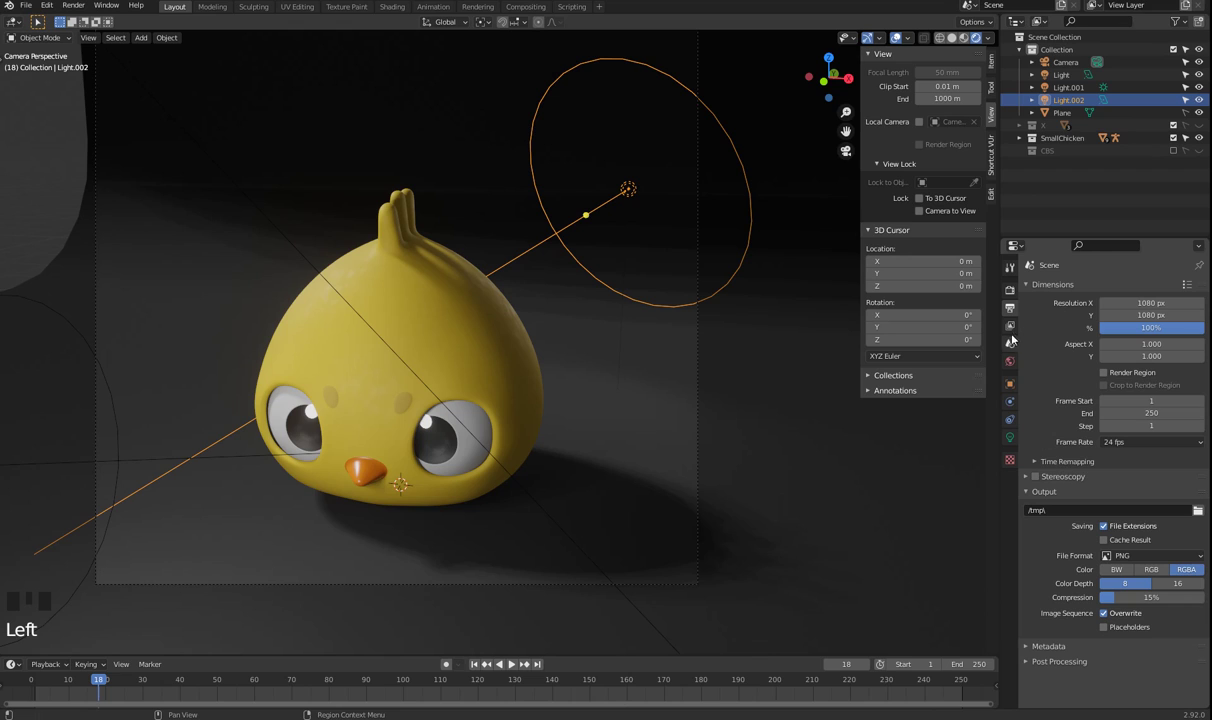
Step: Return to Render Properties and switch Soft Shadows off to compare the harder shadow
left_click(1012, 295)
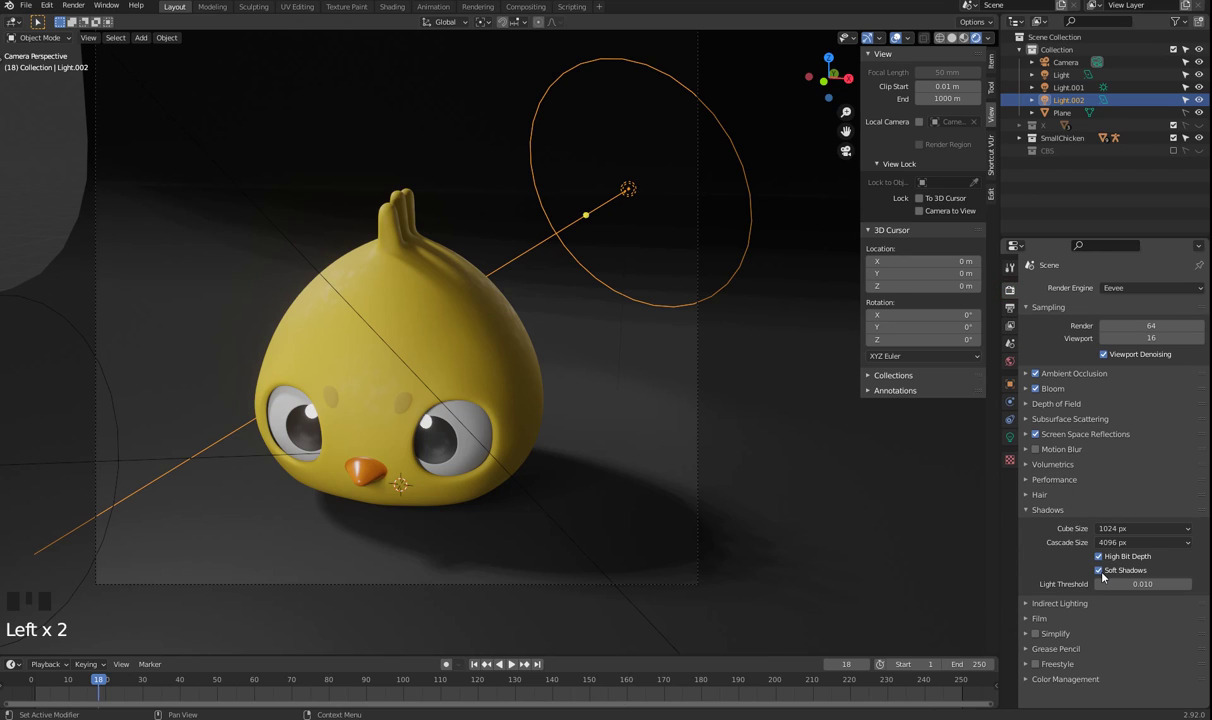
left_click(1107, 577)
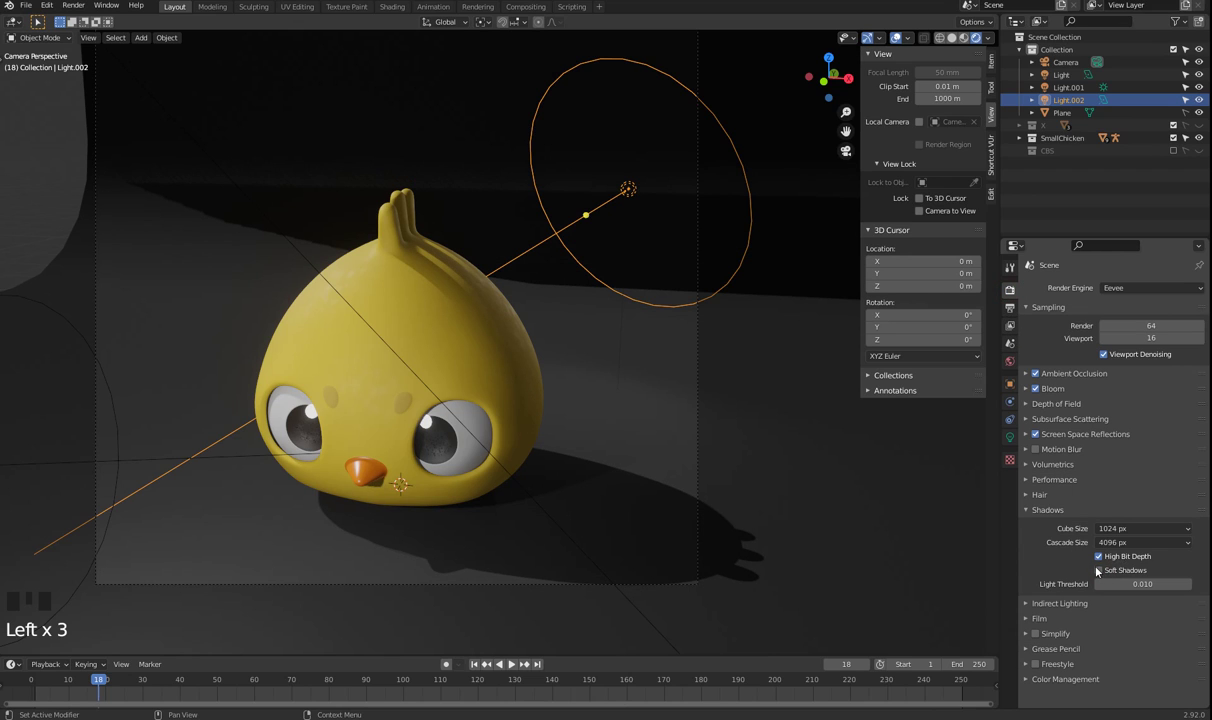
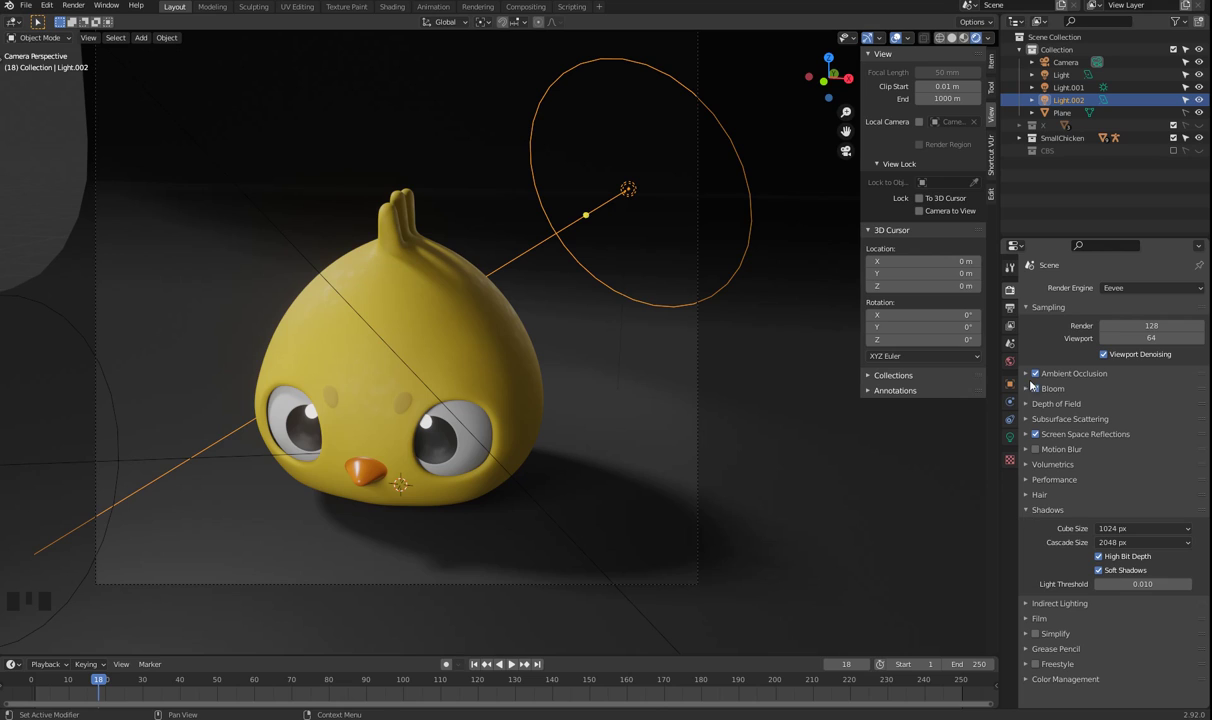
Step: Collapse the Shadows panel so only the render setting groups remain listed
scroll("down", 3)
left_click_drag(1031, 517, 1042, 389)
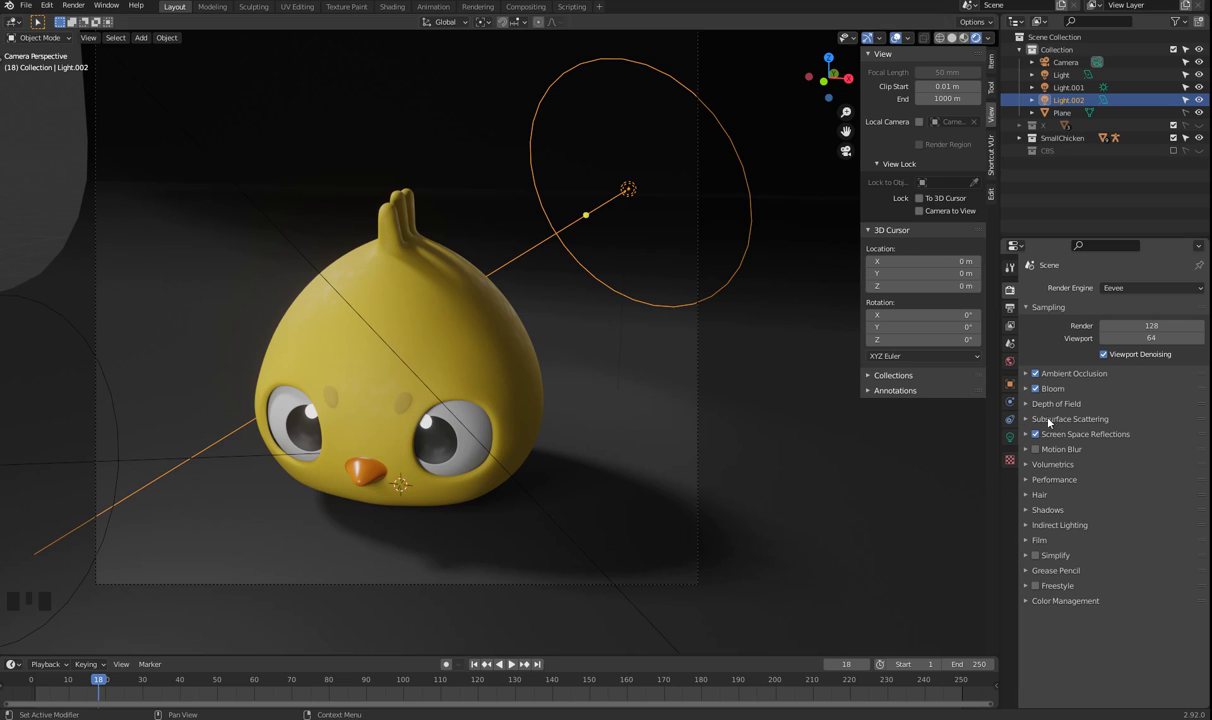